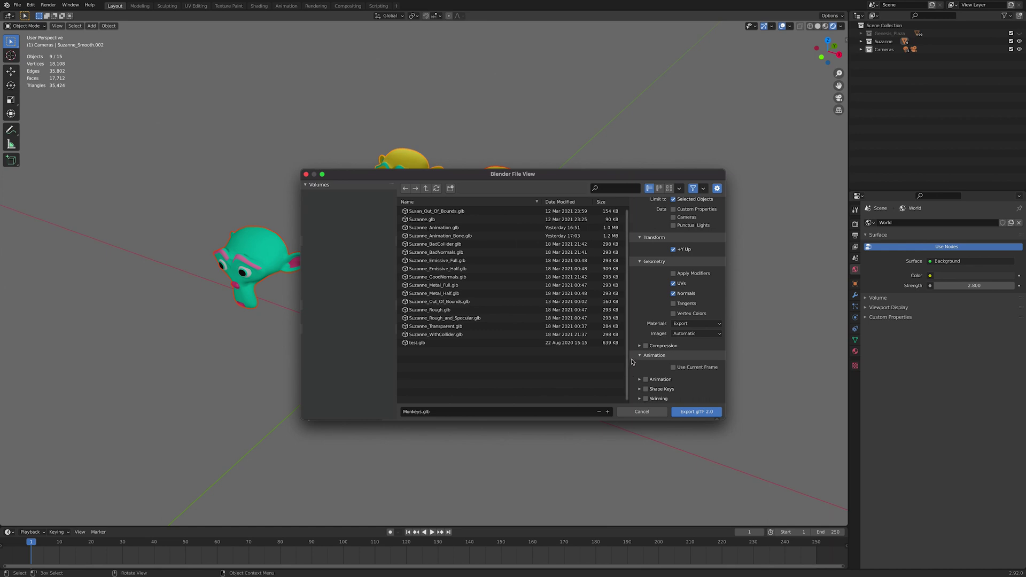
Step: Confirm the Monkeys.glb binary export with vertex colours and animation off, back to the viewport
key("KP_2")
key("KP_1")
key("KP_6")
key("KP_2")
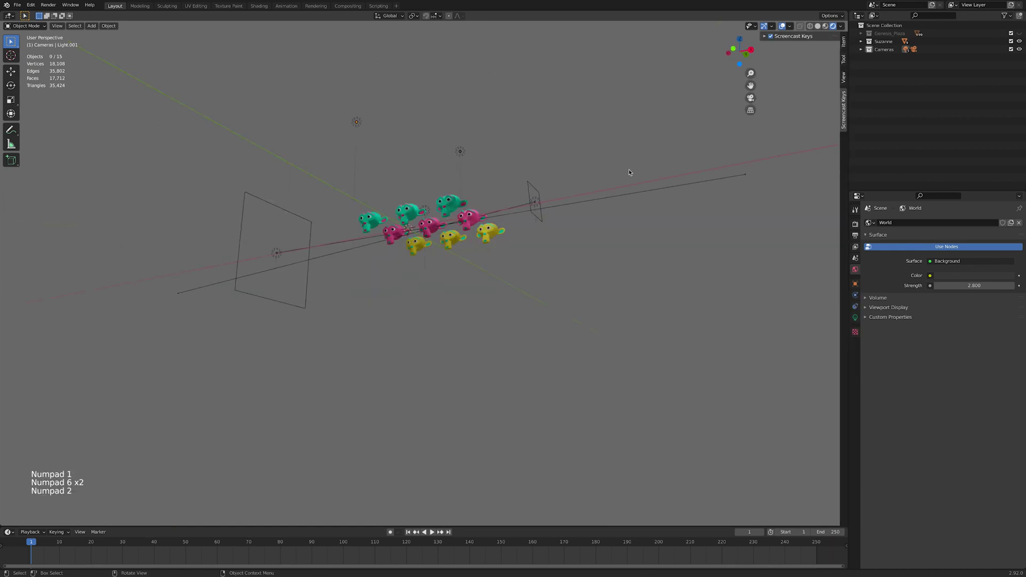
Step: View the monkey grid from above and pick out the camera object
key("KP_8")
key("KP_8")
scroll("up", 3)
left_click(417, 394)
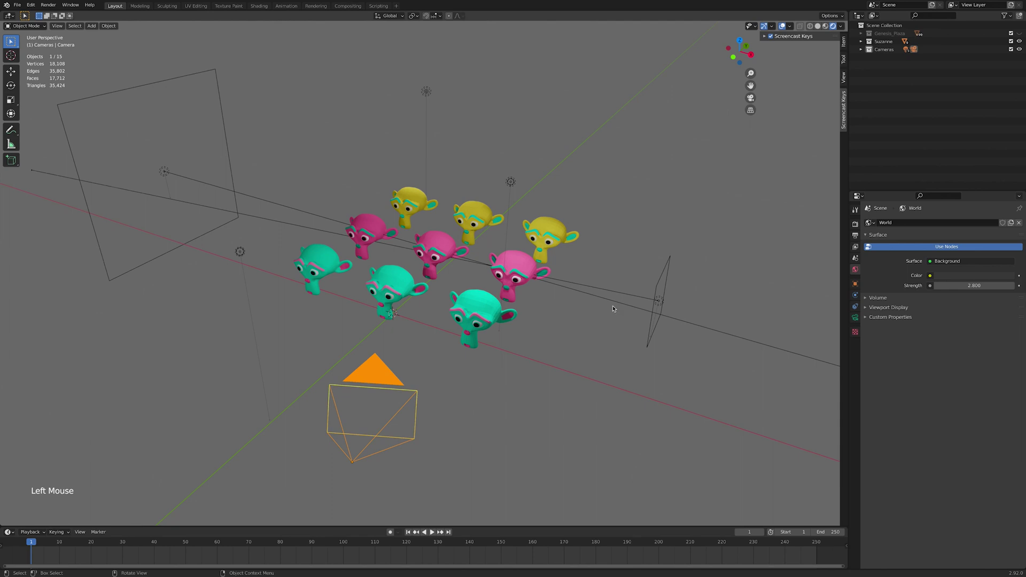
Step: Hide cameras and lights, select all nine Suzannes and start the glTF 2.0 export
left_click(663, 286)
left_click(514, 180)
left_click(428, 91)
left_click(245, 247)
left_click(167, 169)
key("h")
key("a")
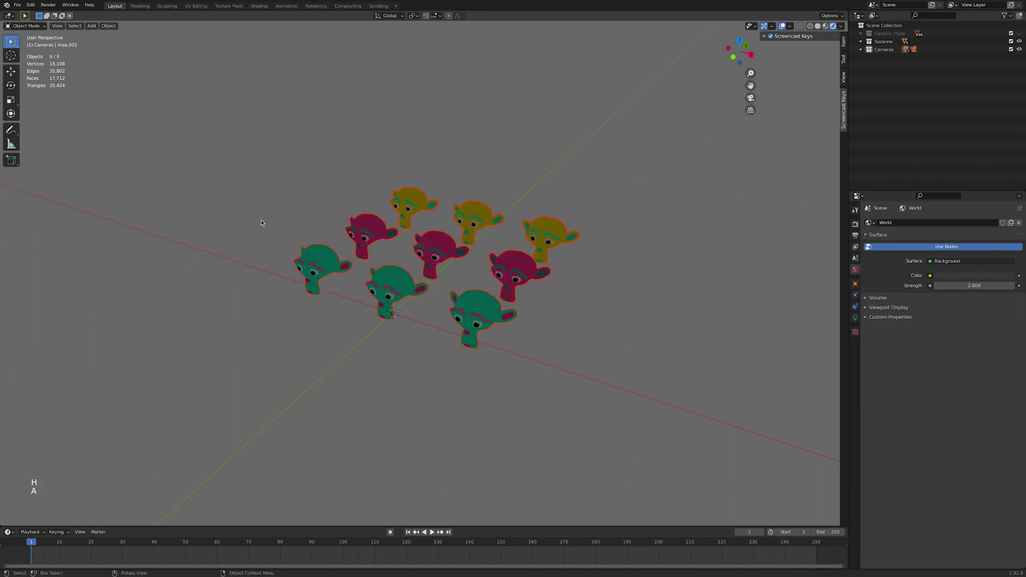
left_click(22, 5)
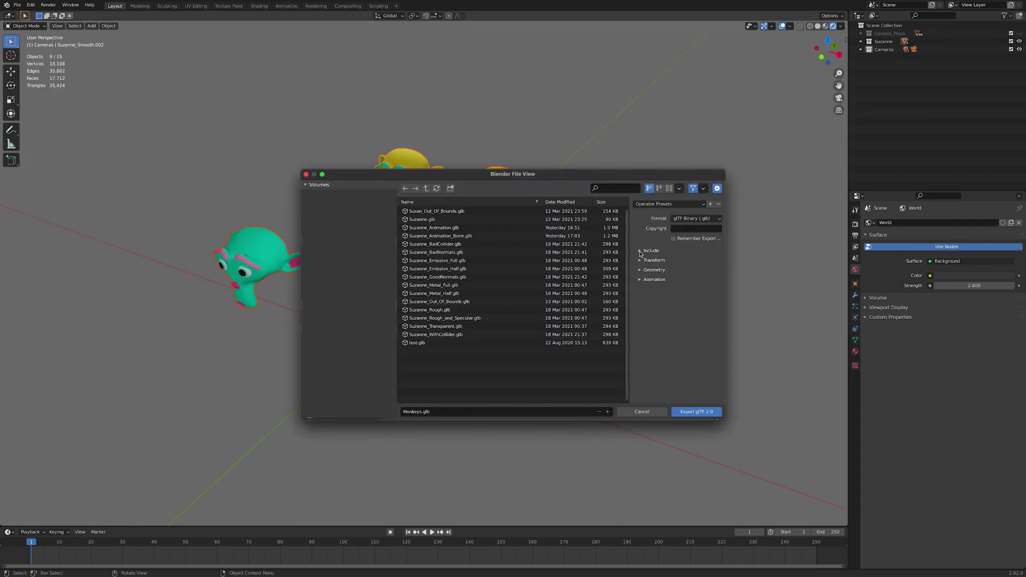
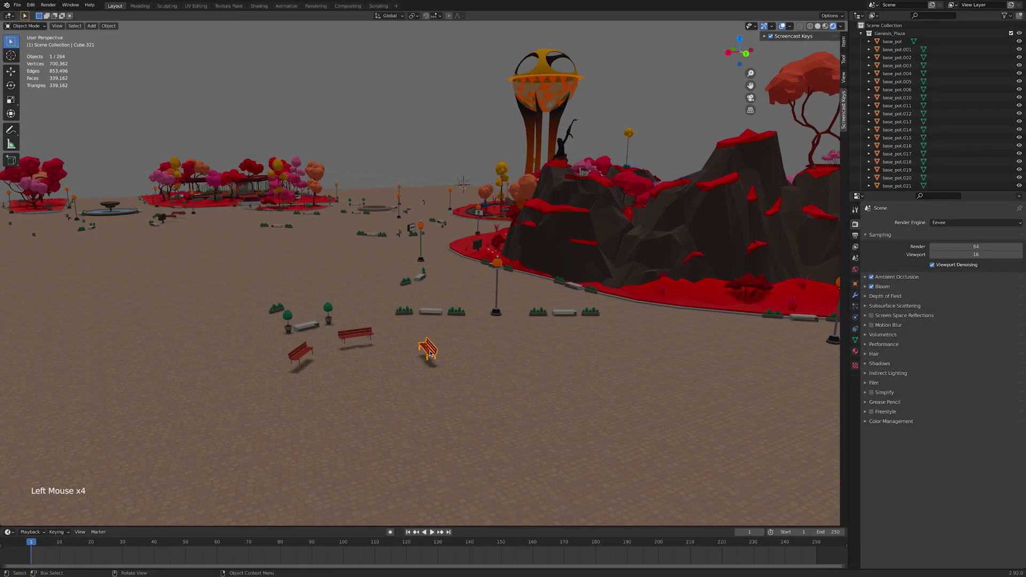
Step: Delete the duplicate benches and the extra hedge planters beside them
left_click(360, 334)
left_click(306, 351)
key("super+j")
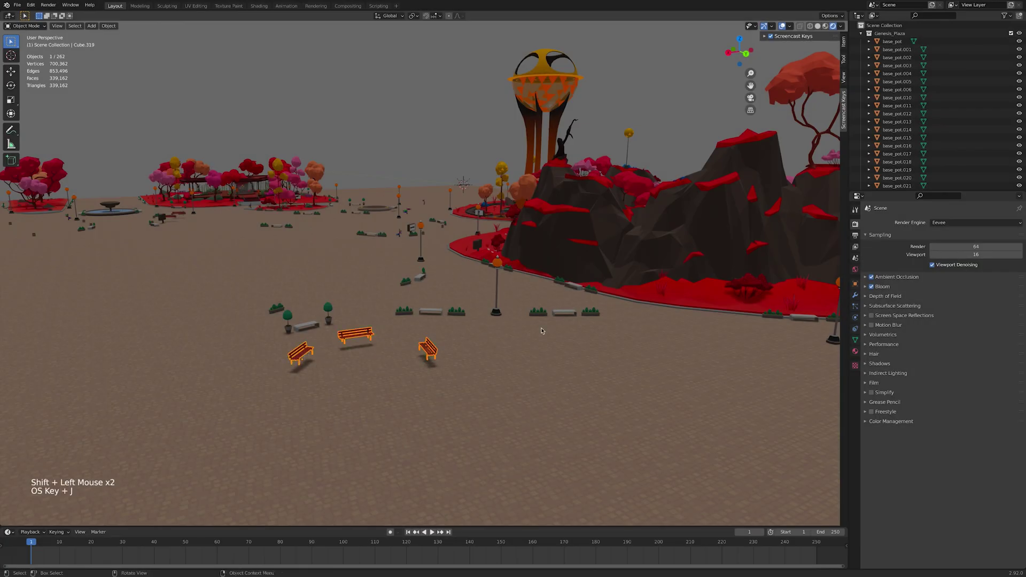
left_click(554, 316)
left_click(538, 312)
left_click(462, 313)
left_click(411, 312)
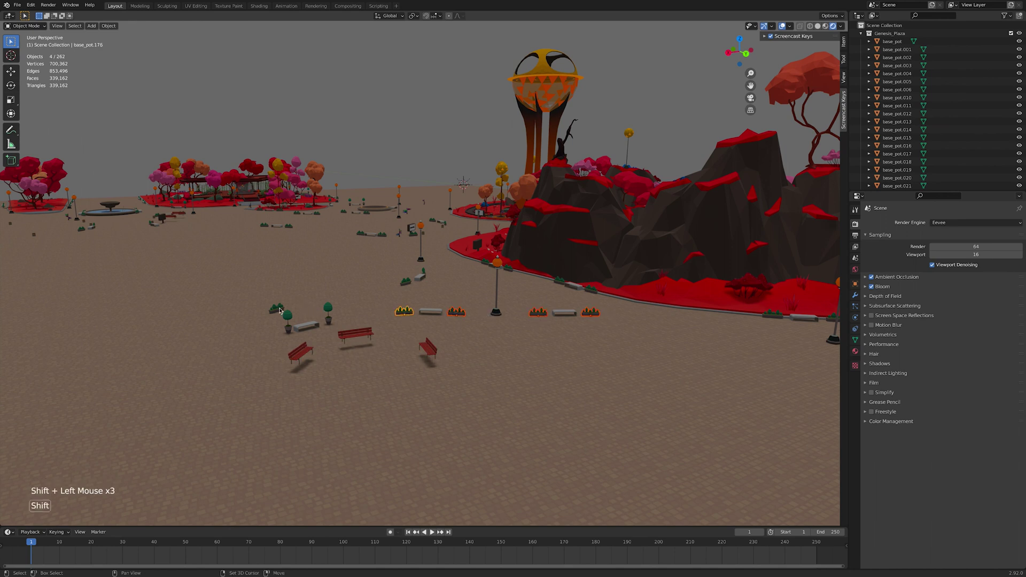
left_click(280, 308)
key("super+j")
Step: Delete the duplicated potted trees and remaining stray props around the benches
scroll("up", 3)
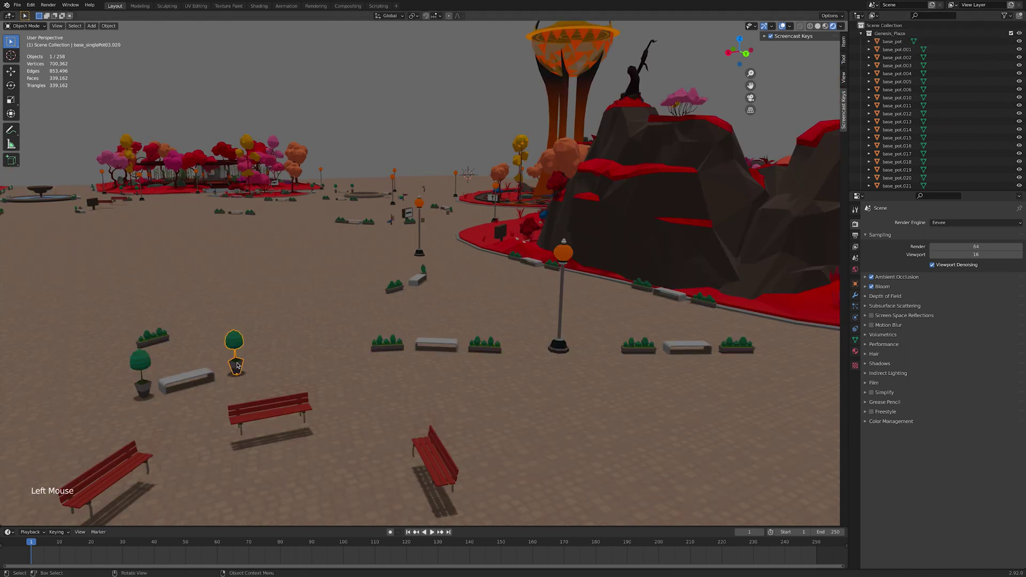
left_click(146, 376)
left_click(145, 383)
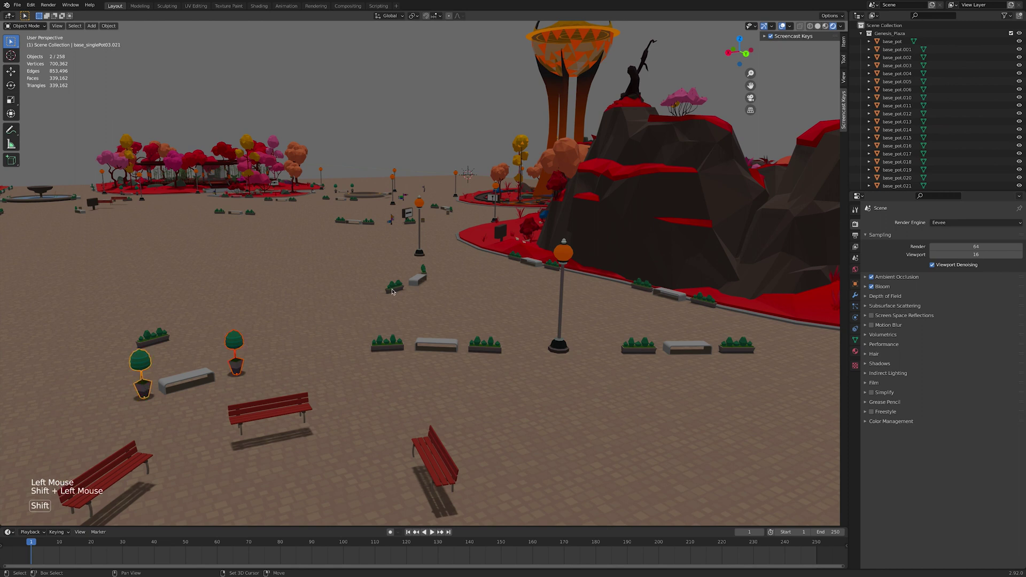
left_click(395, 287)
left_click(426, 270)
key("super+j")
left_click(393, 342)
left_click(428, 439)
key("super+j")
left_click(576, 369)
key("super+j")
left_click(212, 373)
left_click(441, 340)
key("super+j")
Step: Orbit around the plaza to check the cleanup, undoing one over-deletion
scroll("up", 3)
middle_click(464, 372)
scroll("down", 3)
middle_click(469, 372)
middle_click(401, 380)
key("super+z")
scroll("down", 3)
middle_click(452, 384)
scroll("up", 3)
middle_click(487, 393)
Step: Finish trimming the plaza to 258 objects and switch back to the Suzanne grid scene
left_click(624, 389)
left_click(569, 343)
left_click(570, 330)
double_click(722, 377)
left_click(690, 342)
key("super+j")
middle_click(688, 342)
Step: Bring up the monkeys' Object Data > Normals smoothing settings
double_click(652, 323)
left_click(696, 321)
double_click(691, 338)
left_click(691, 378)
middle_click(682, 370)
scroll("up", 3)
middle_click(688, 371)
left_click(706, 336)
middle_click(585, 409)
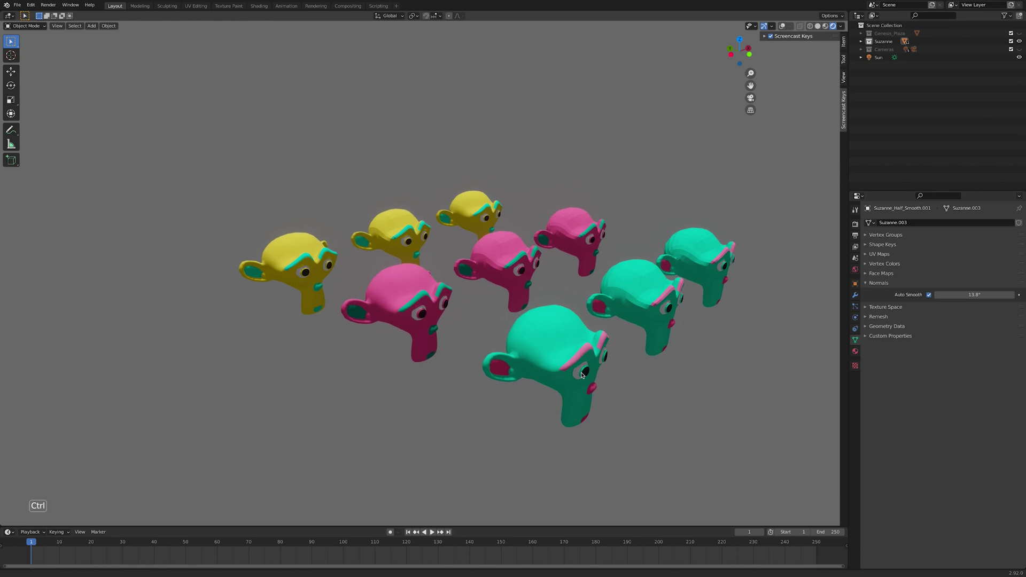
Step: Adjust the Auto Smooth angle for the front teal monkey and its neighbours
left_click(567, 336)
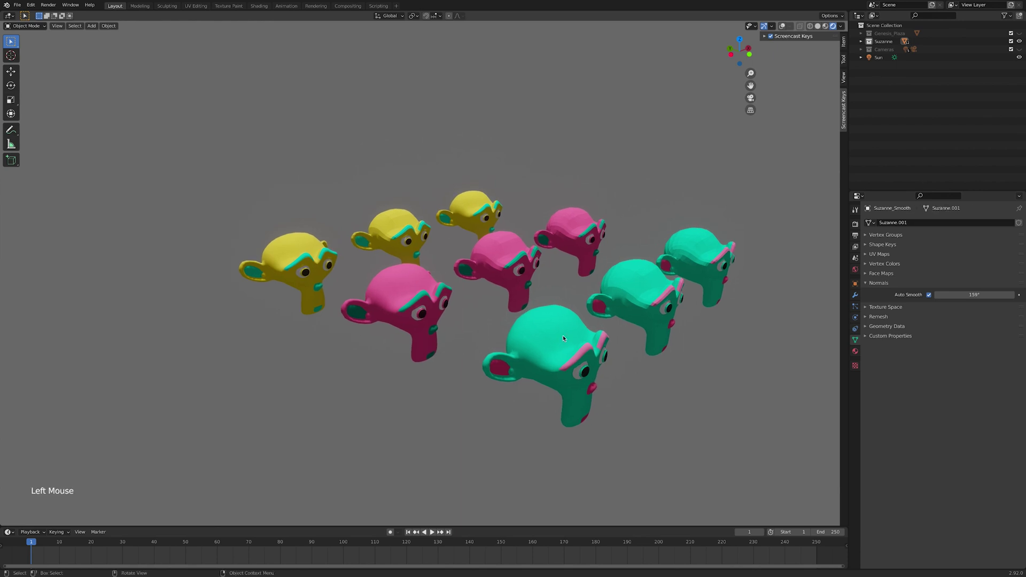
left_click(627, 286)
left_click(693, 243)
key("super+z")
left_click(564, 342)
left_click(512, 259)
key("super+j")
left_click(423, 284)
left_click(638, 281)
key("super+j")
Step: Duplicate a yellow Suzanne and enlarge it at the end of the row
left_click(470, 207)
right_click(475, 206)
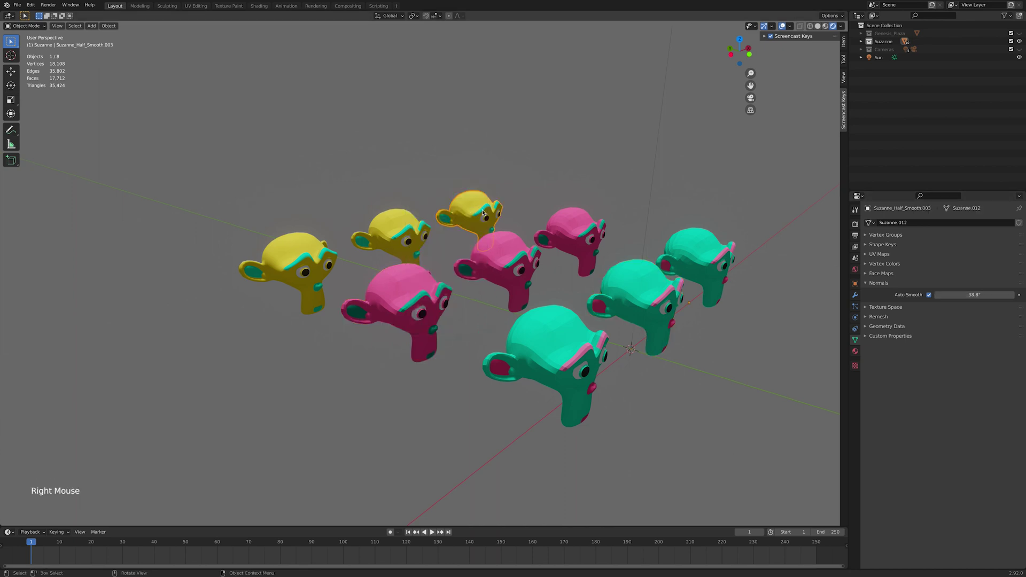
left_click(930, 295)
left_click(867, 282)
double_click(575, 223)
left_click(699, 238)
key("super+j")
Step: Tune the pink and teal monkeys' smoothing, then reopen the plaza with the Suzanne collection hidden
left_click(637, 275)
left_click(297, 281)
key("super+j")
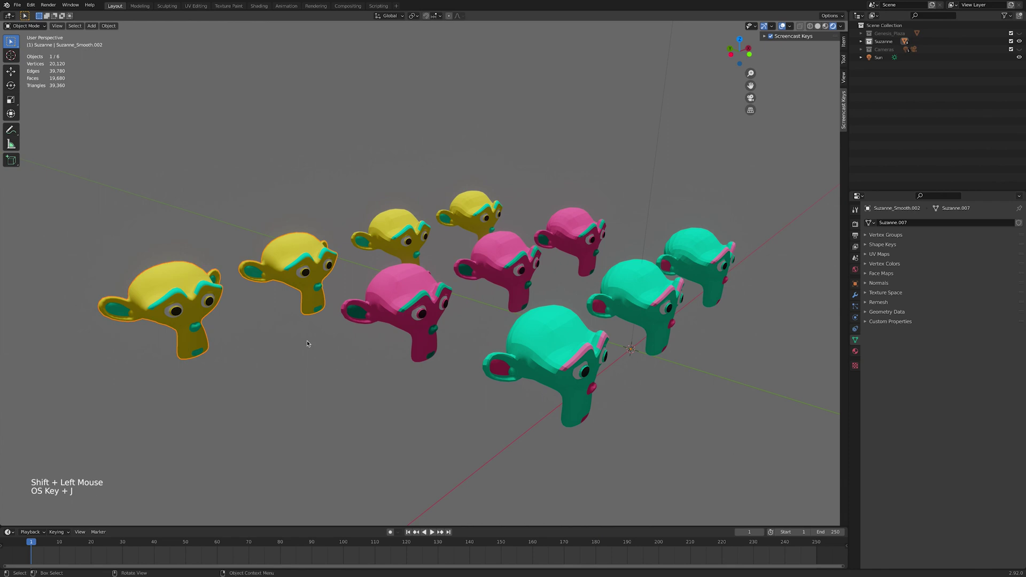
left_click(414, 295)
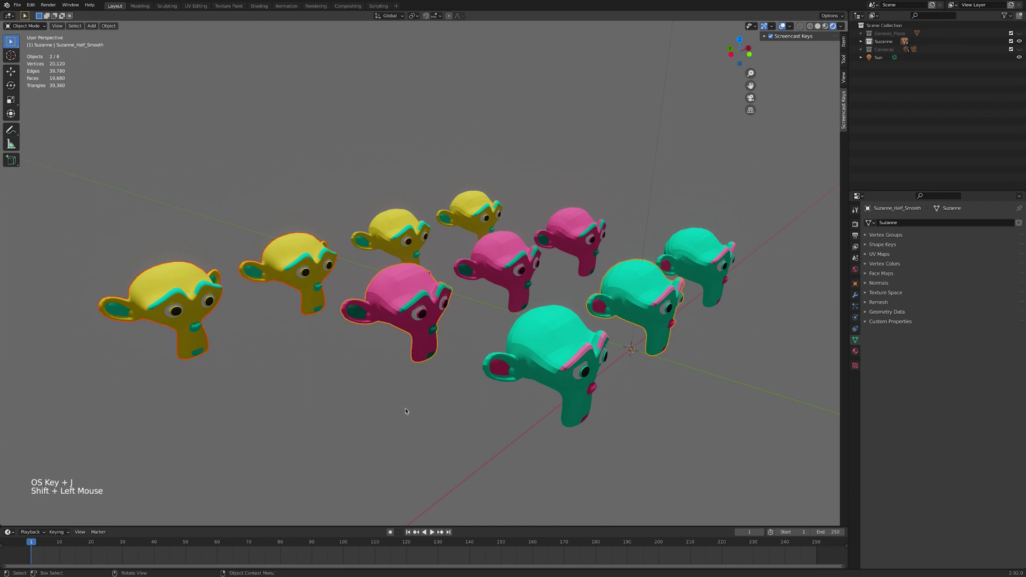
key("super+j")
middle_click(597, 298)
Step: Select ShoreGrass_01.000 and show its Material Properties slots
scroll("up", 3)
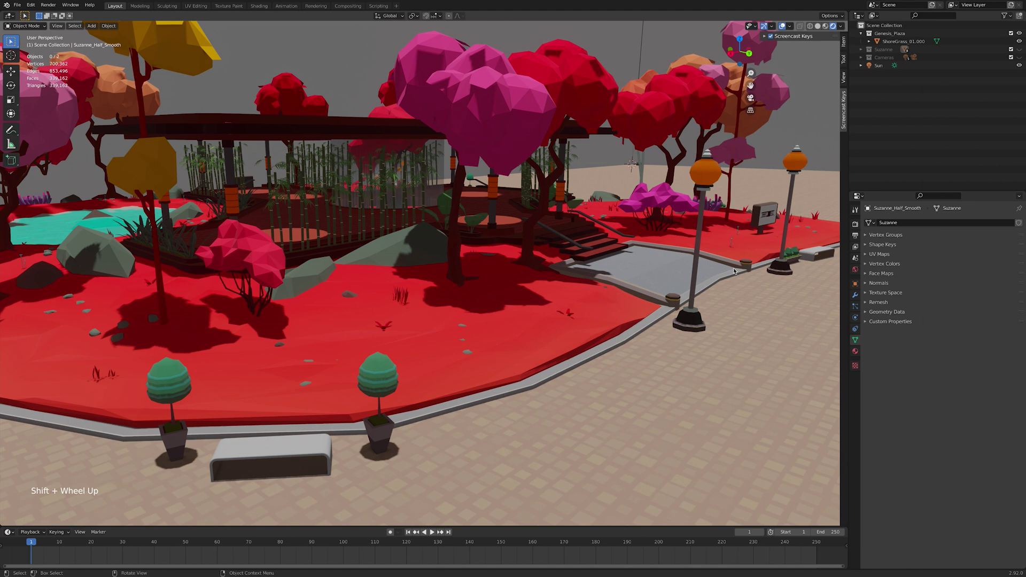
left_click(583, 285)
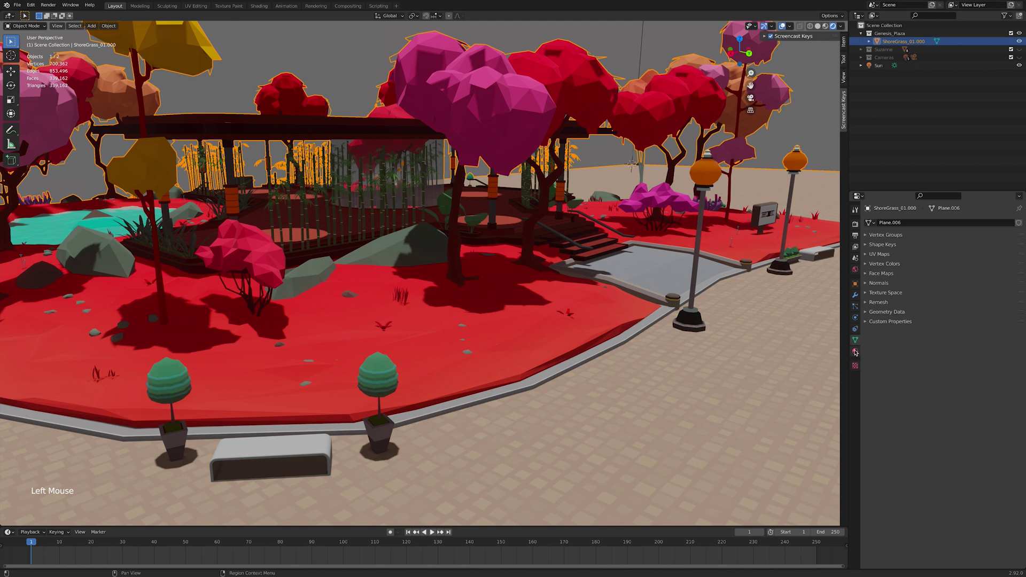
left_click(857, 350)
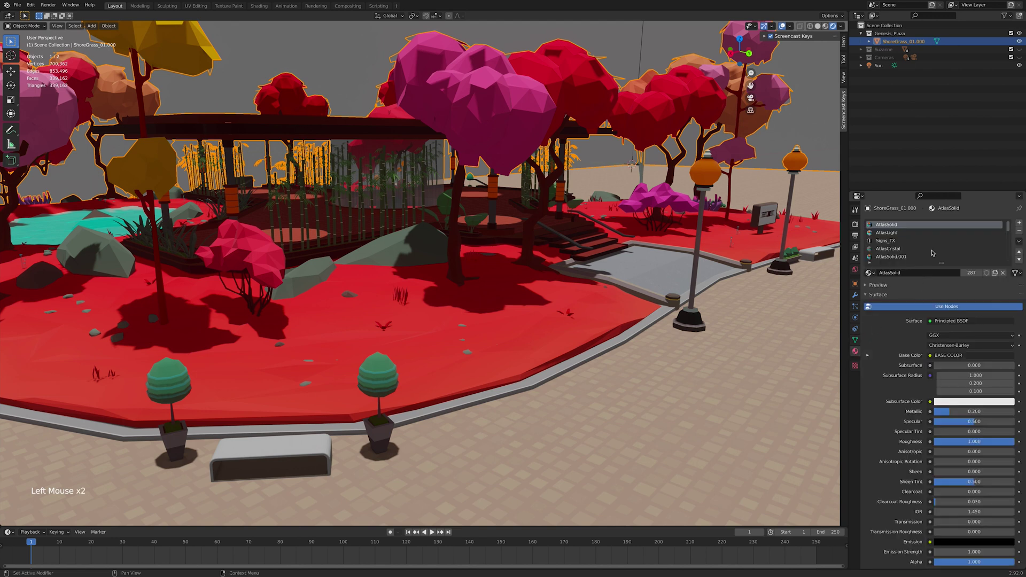
scroll("down", 3)
scroll("up", 3)
Step: Review the AtlasSolid.001, AtlasLight.001 and AtlasCristal.001 duplicate material slots
left_click(910, 235)
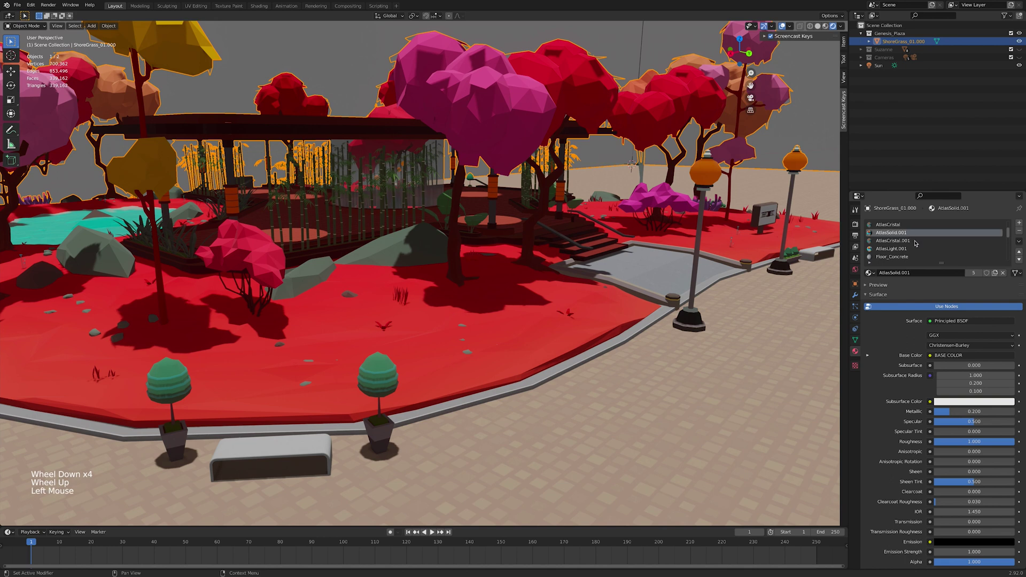
left_click(917, 241)
left_click(916, 250)
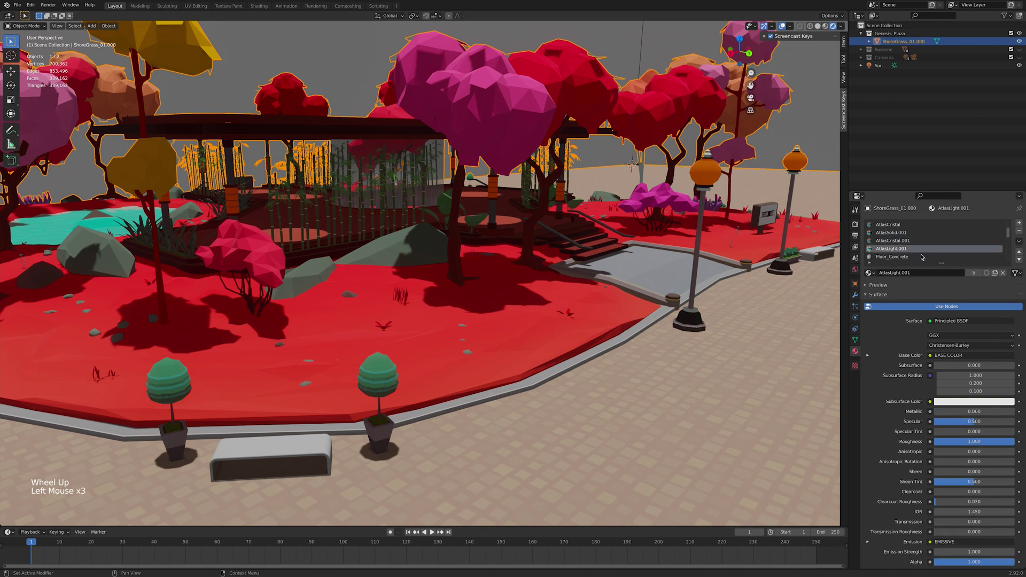
scroll("down", 3)
left_click(912, 233)
scroll("down", 3)
left_click(922, 257)
scroll("down", 3)
left_click(916, 241)
left_click(921, 250)
Step: Swap the .001 duplicates for the original AtlasSolid, AtlasCristal and AtlasLight materials
scroll("down", 3)
scroll("up", 3)
scroll("up", 3)
scroll("up", 3)
left_click(913, 245)
scroll("down", 3)
left_click(875, 273)
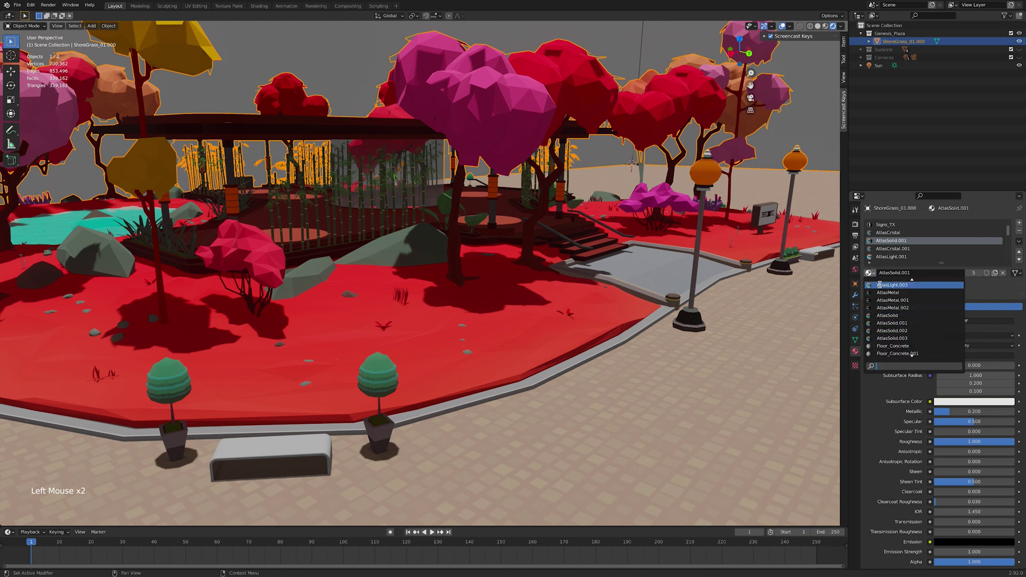
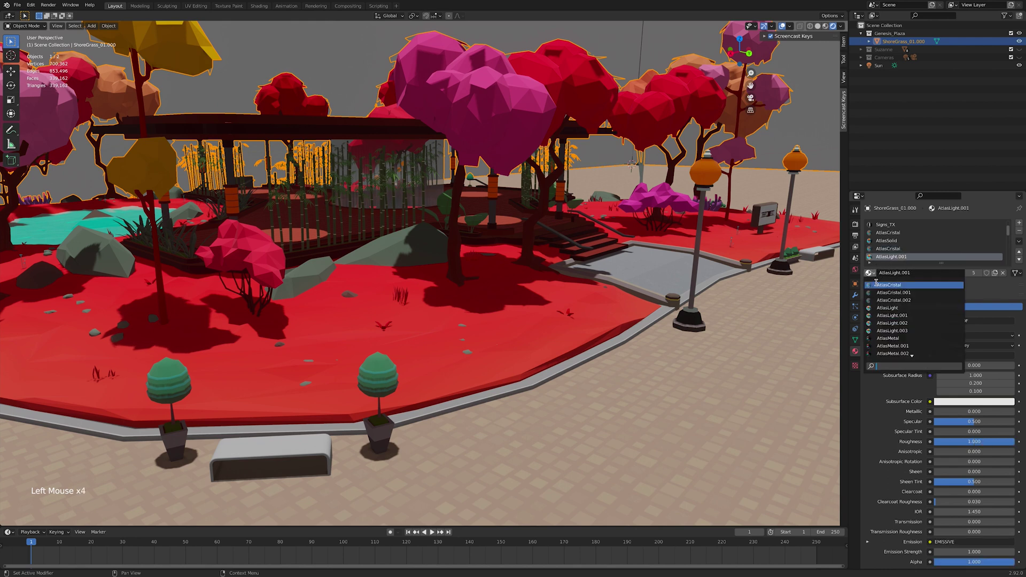
scroll("down", 3)
left_click(908, 240)
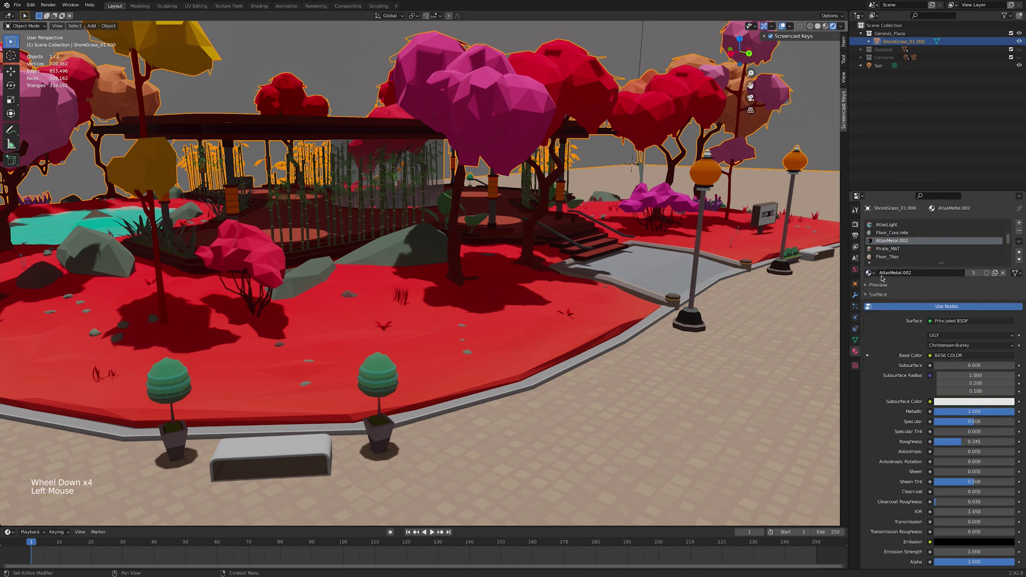